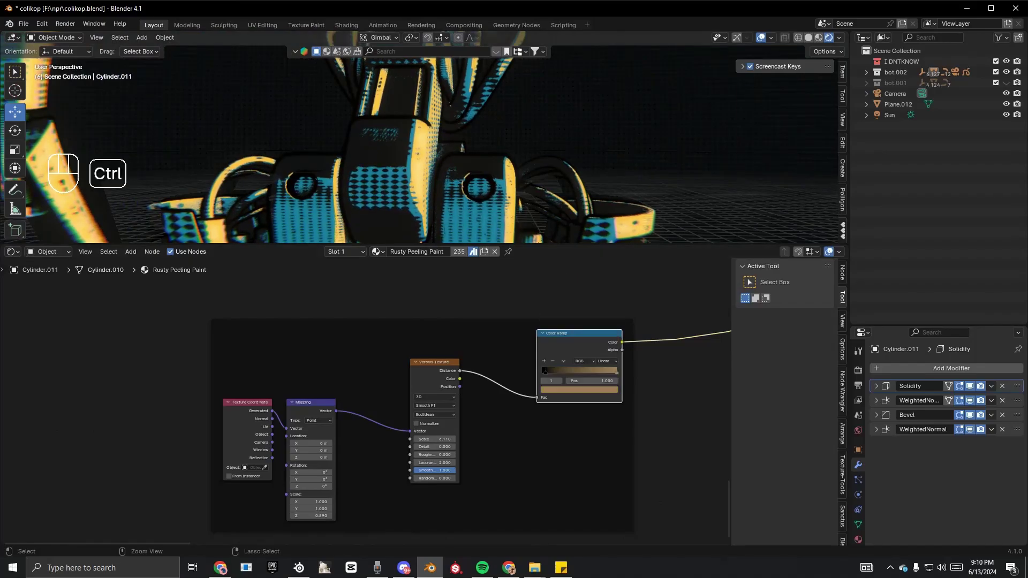
Undo the last change and adjust Color Ramp settings toward Constant interpolation feeding a Darken mix.
key(ctrl+z)
drag(471, 199, 398, 229)
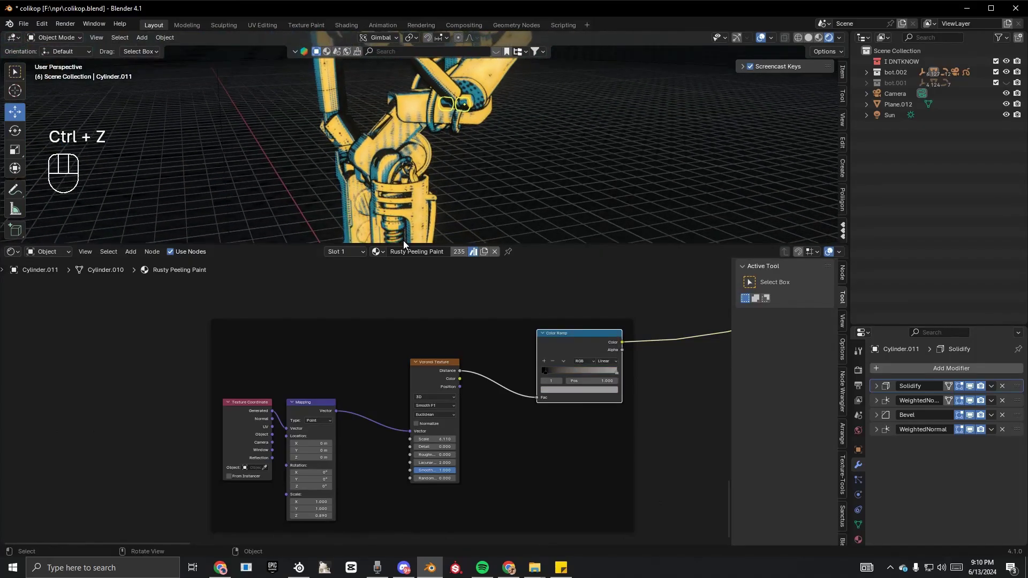
click(529, 375)
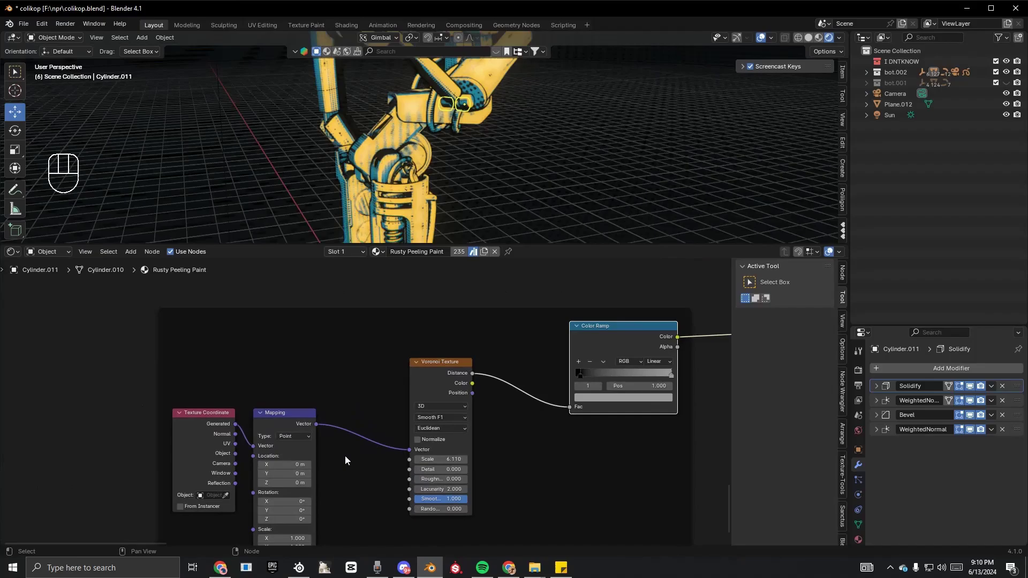
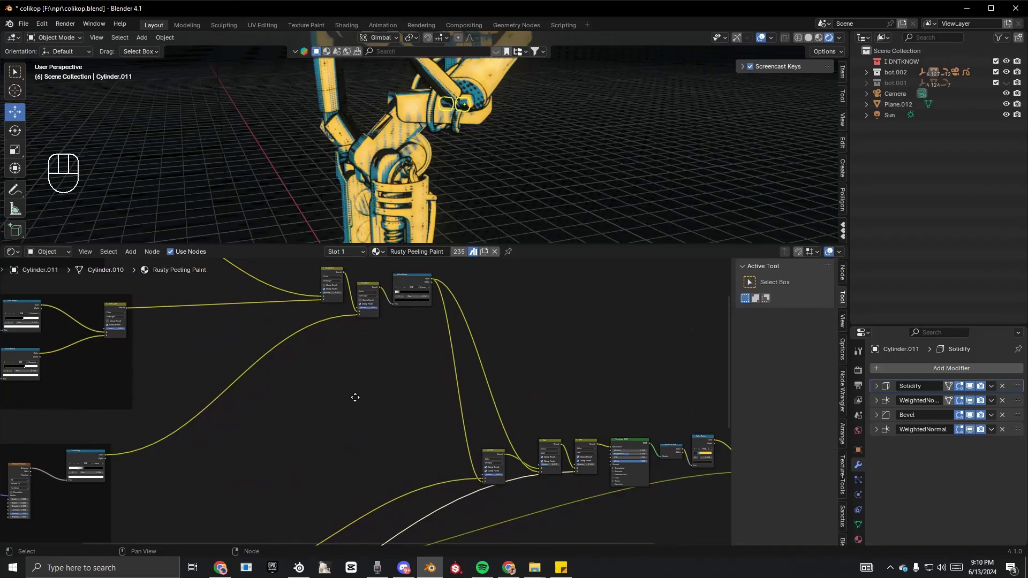
click(521, 371)
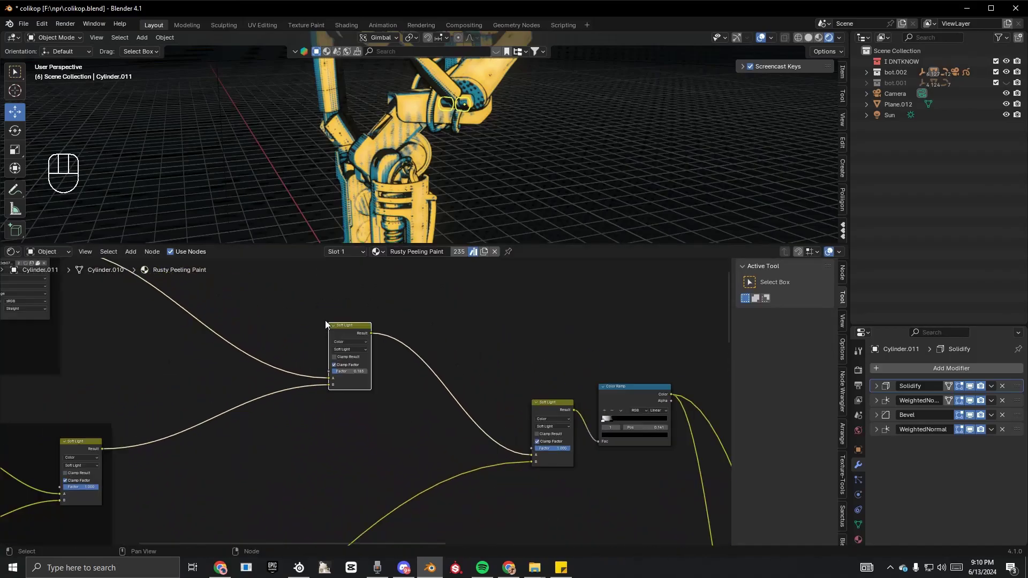
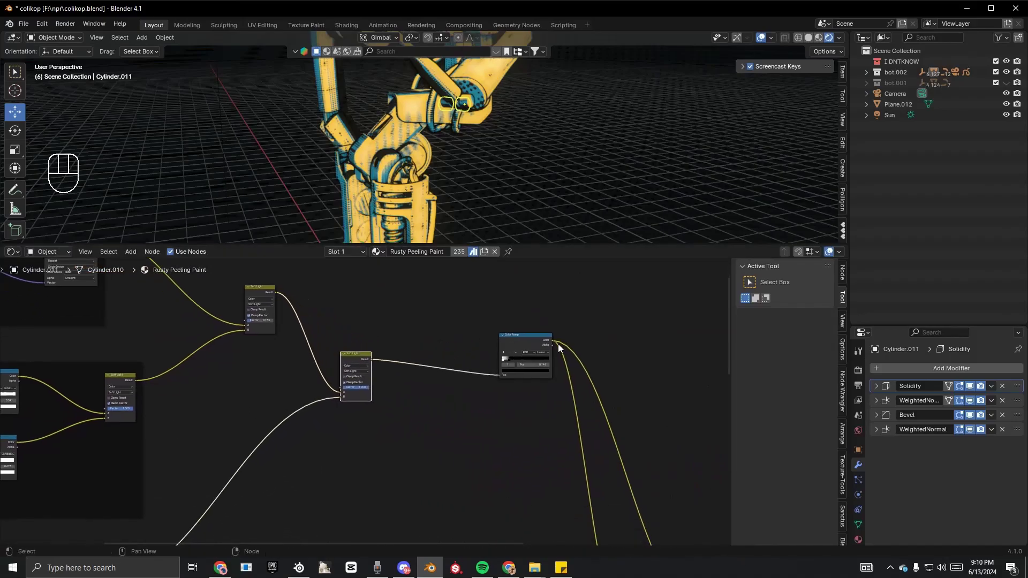
click(525, 343)
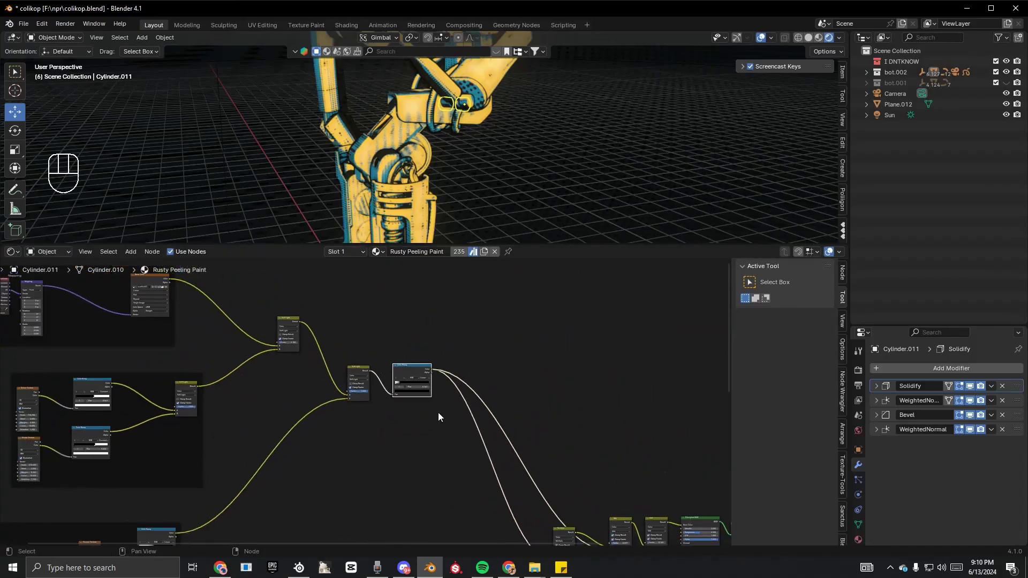
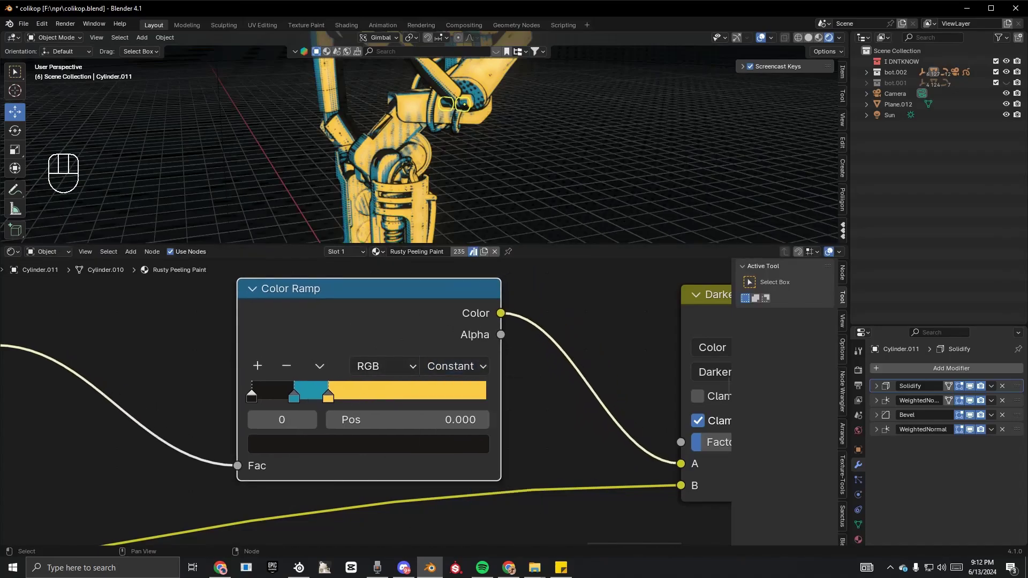
Set the Color Ramp's dark stop to cyan beside the yellow stop for two-tone halftone shading.
middle_click(450, 154)
middle_click(432, 164)
drag(332, 395, 340, 411)
click(372, 447)
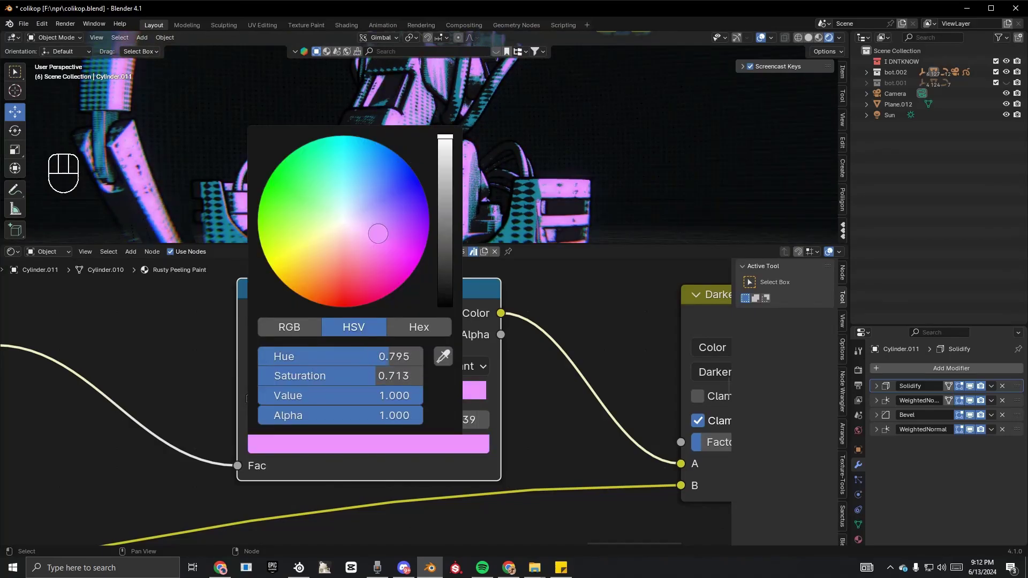
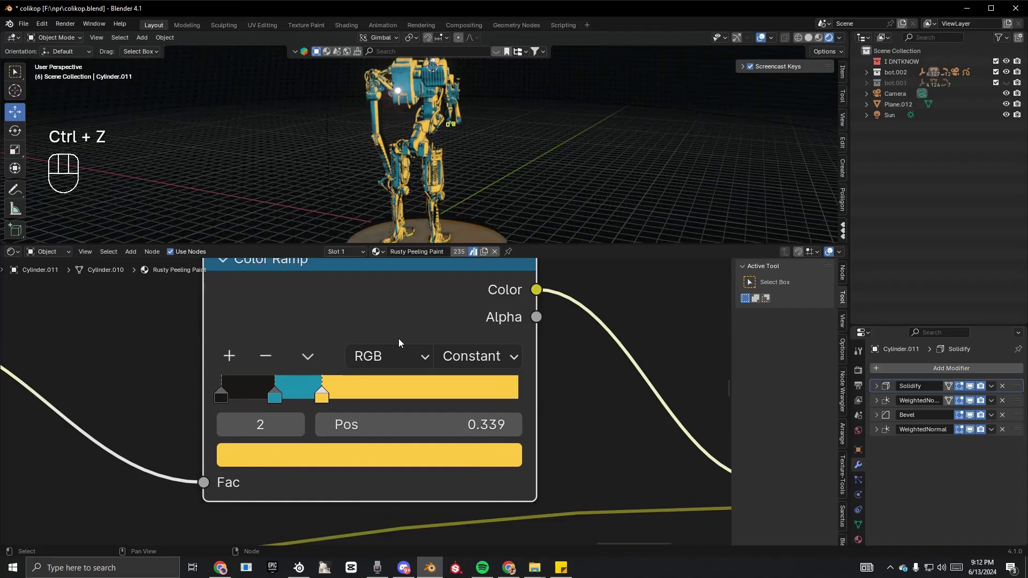
click(286, 392)
click(314, 455)
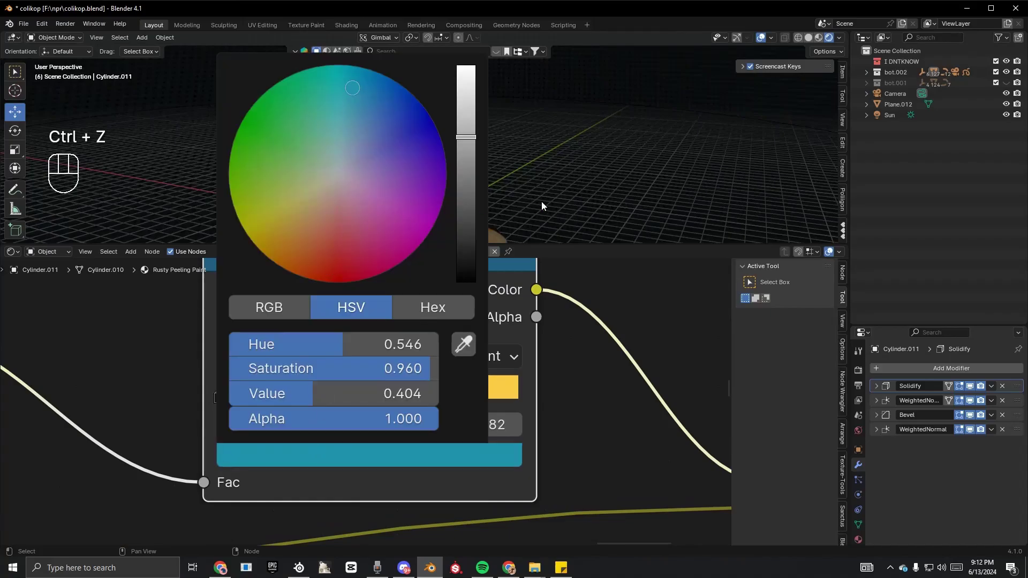
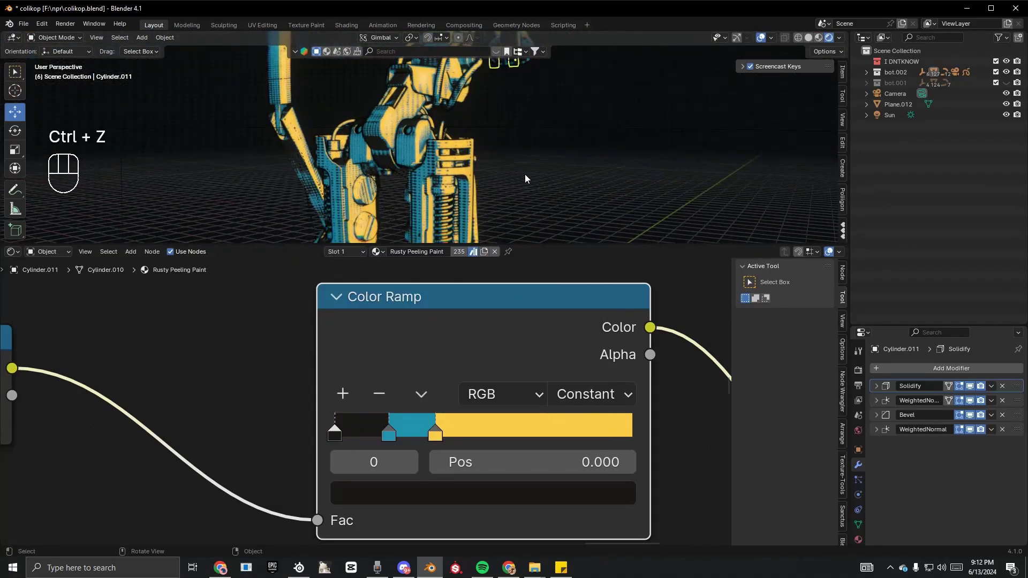
Hide the Sun light and check the robot's legs render mostly cyan with yellow accents.
drag(525, 377, 288, 357)
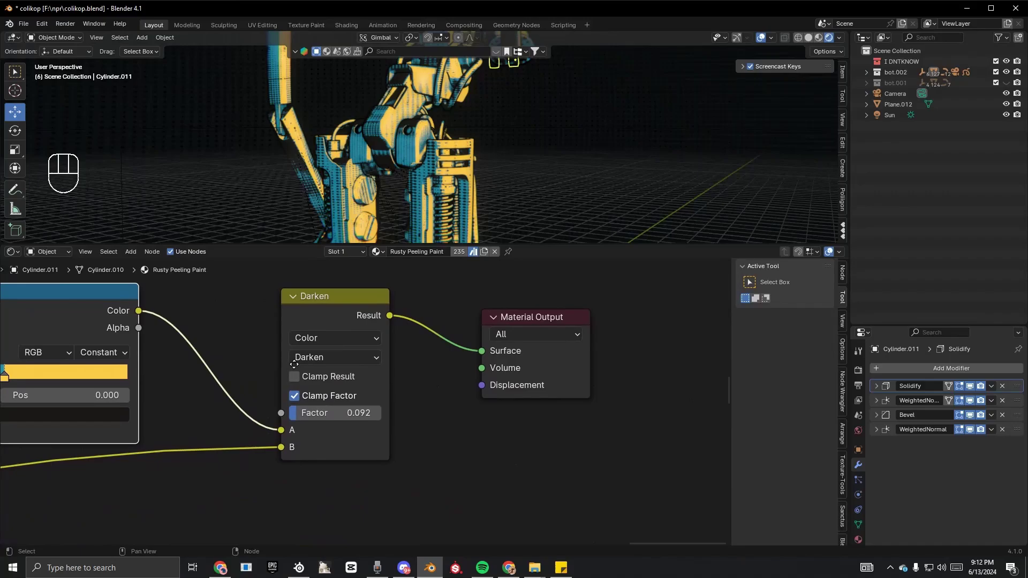
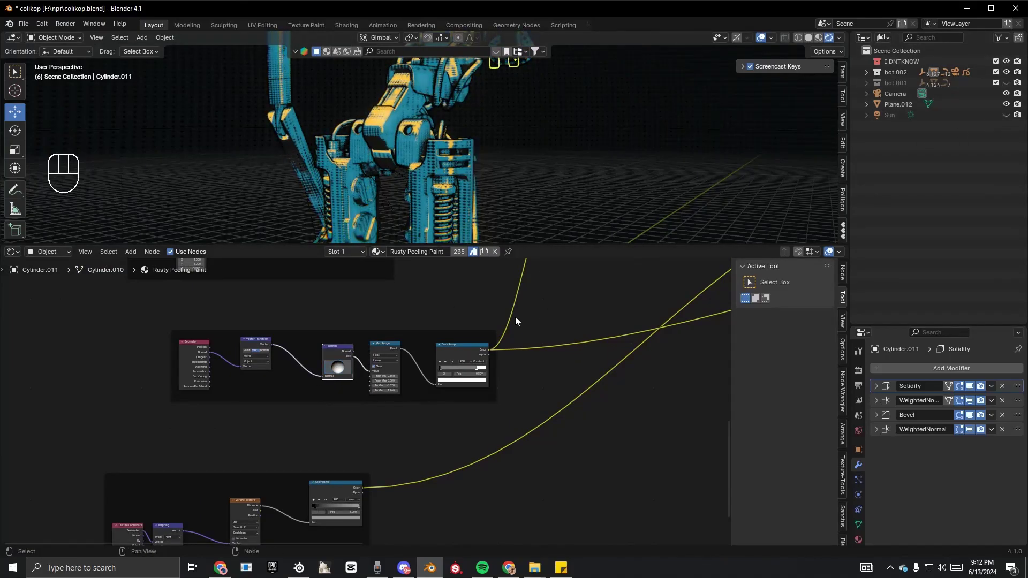
drag(409, 153, 451, 173)
drag(480, 150, 471, 184)
click(472, 183)
drag(473, 181, 453, 152)
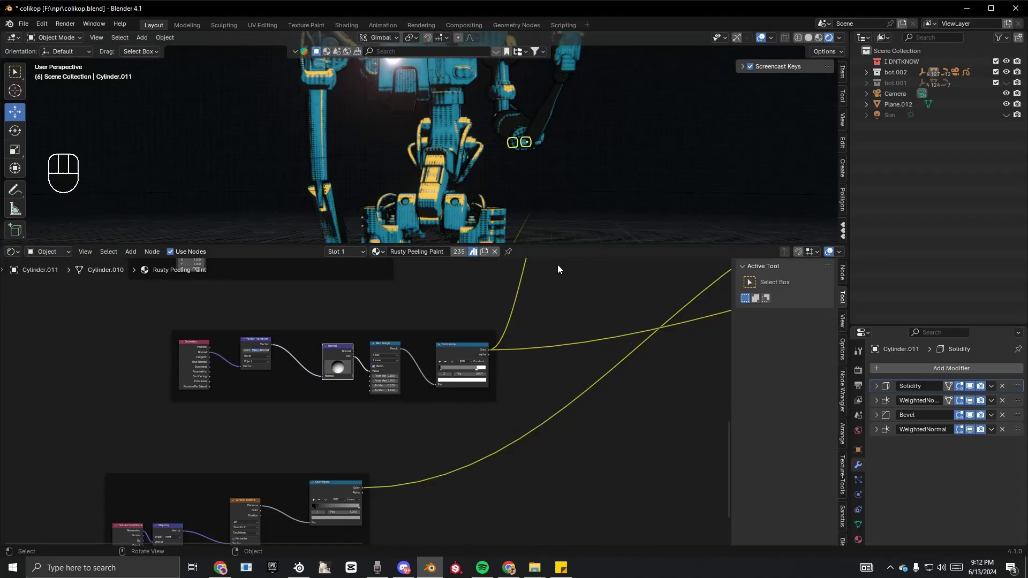
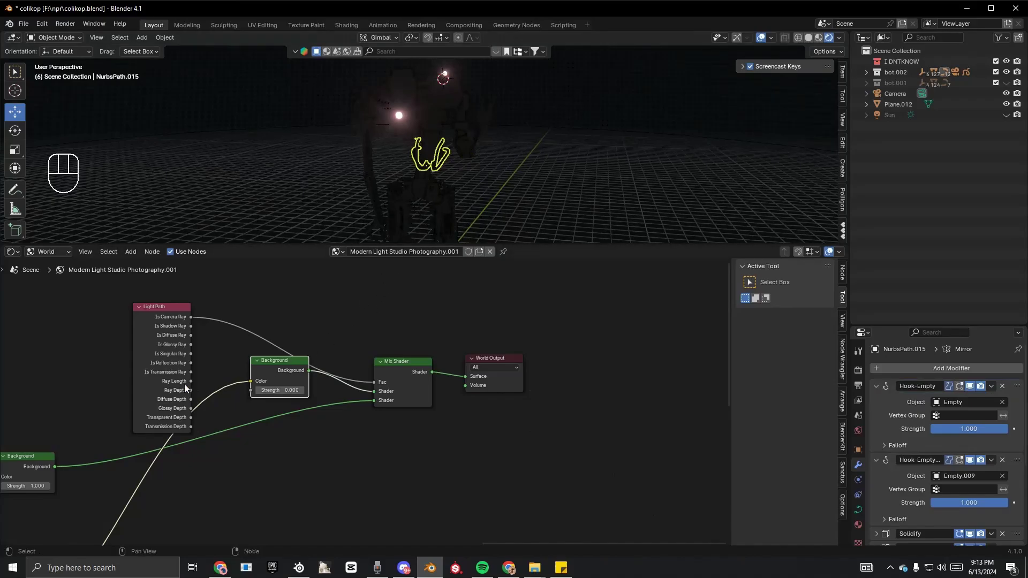
Undo recent tweaks and reselect in the Outliner, keeping the teal-and-yellow halftone look.
drag(382, 219, 354, 211)
key(ctrl+z)
key(ctrl+z)
key(ctrl+z)
drag(319, 183, 344, 177)
drag(378, 160, 409, 92)
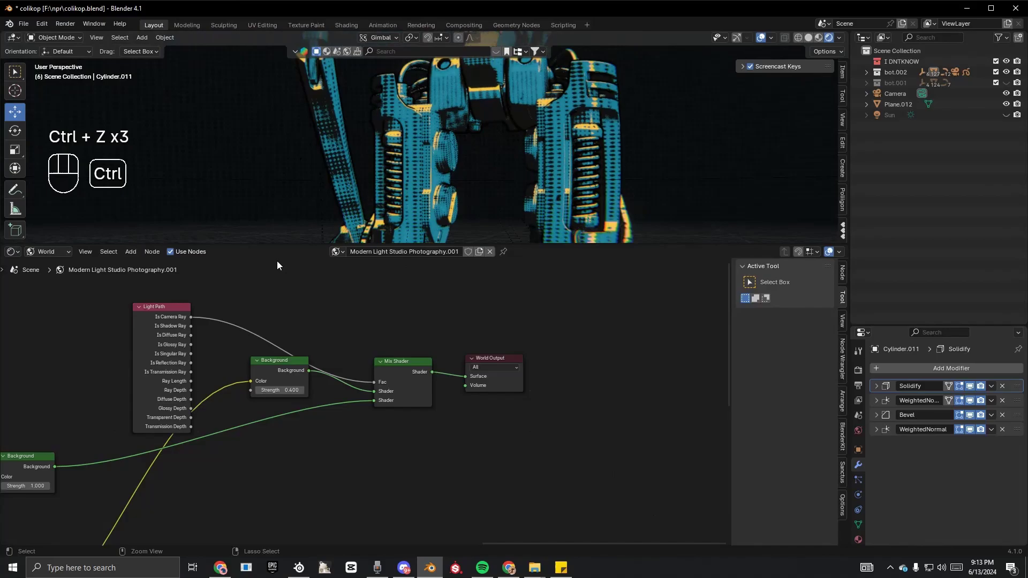
click(55, 269)
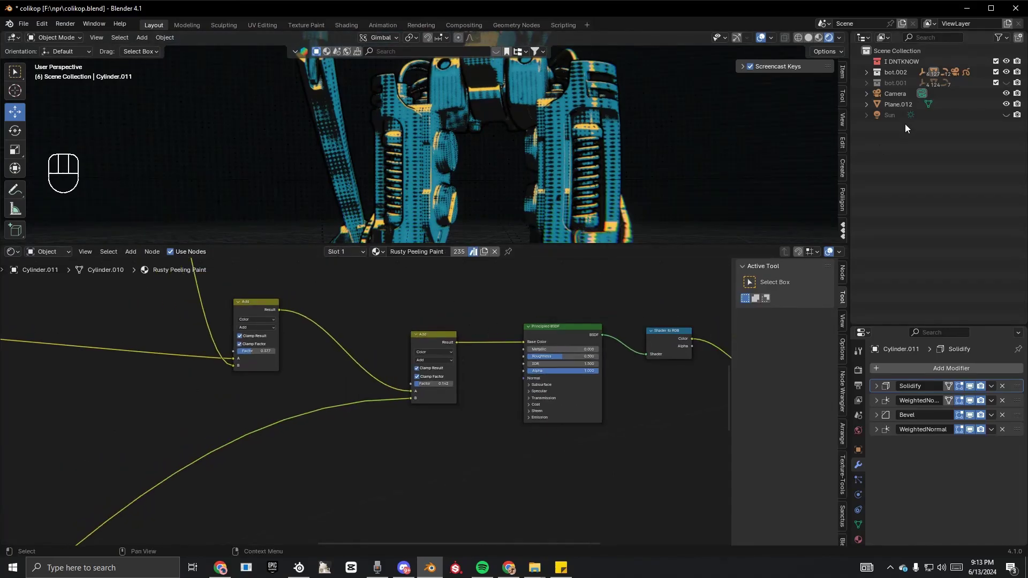
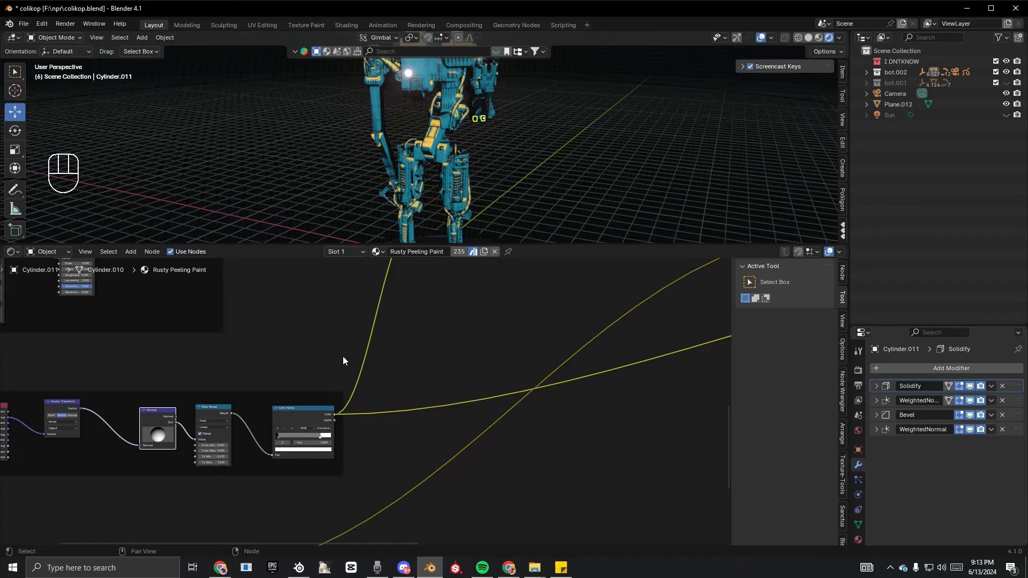
Orbit the viewport to preview the whole robot's cyan and yellow shading.
drag(447, 141, 428, 188)
drag(424, 184, 431, 166)
click(430, 166)
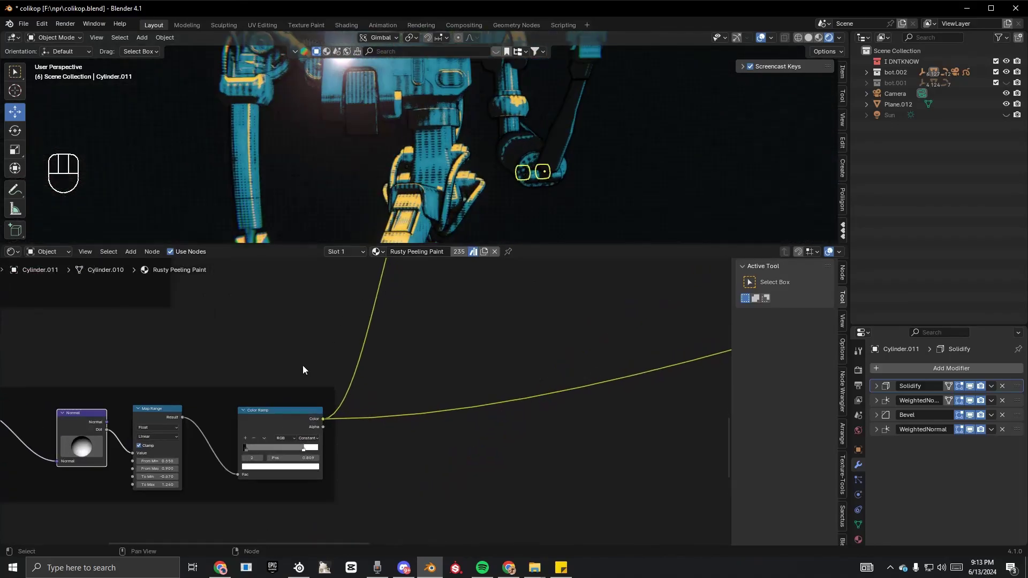
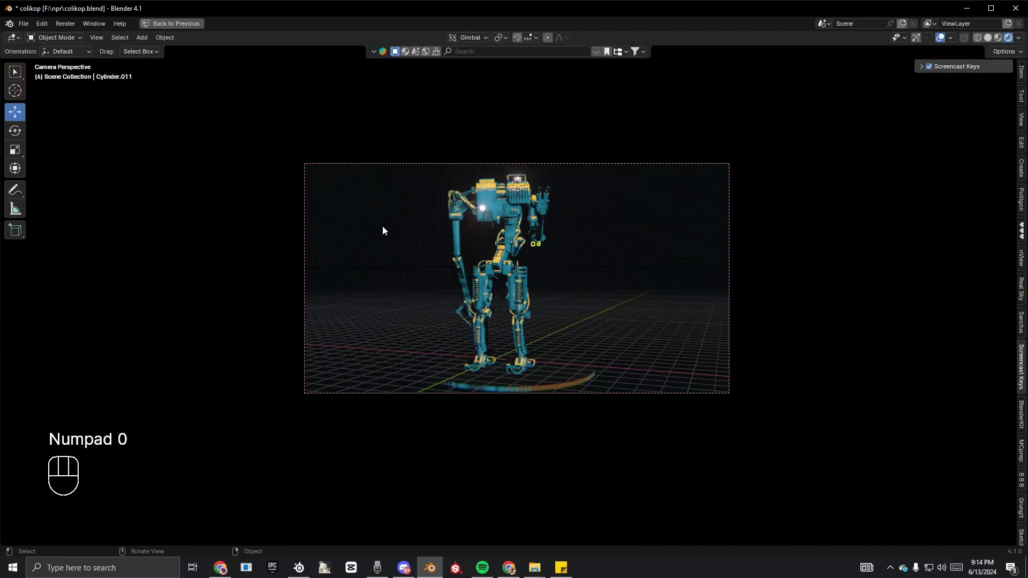
Toggle the maximized viewport so the node editor returns beside the 3D view.
key(ctrl+space)
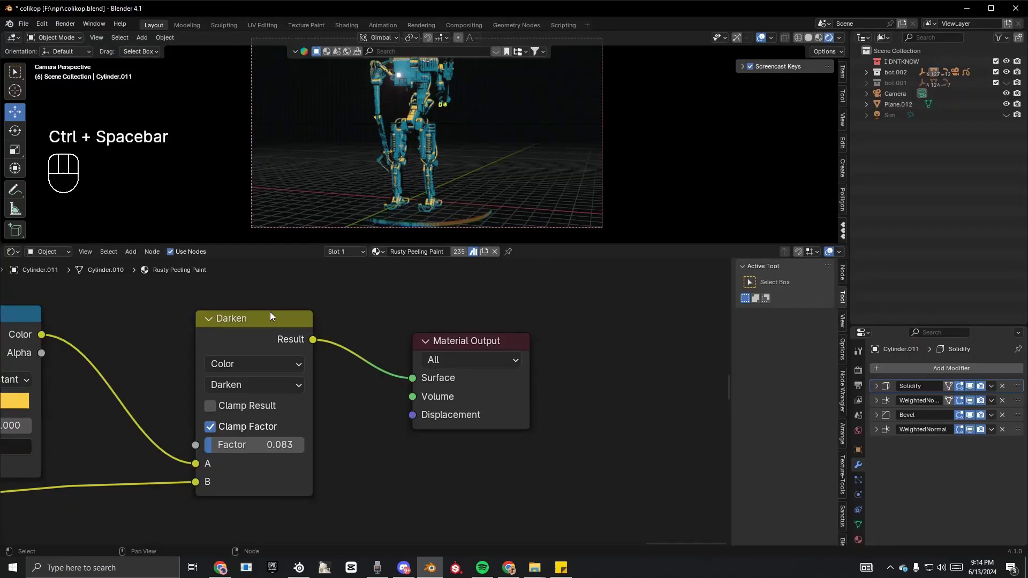
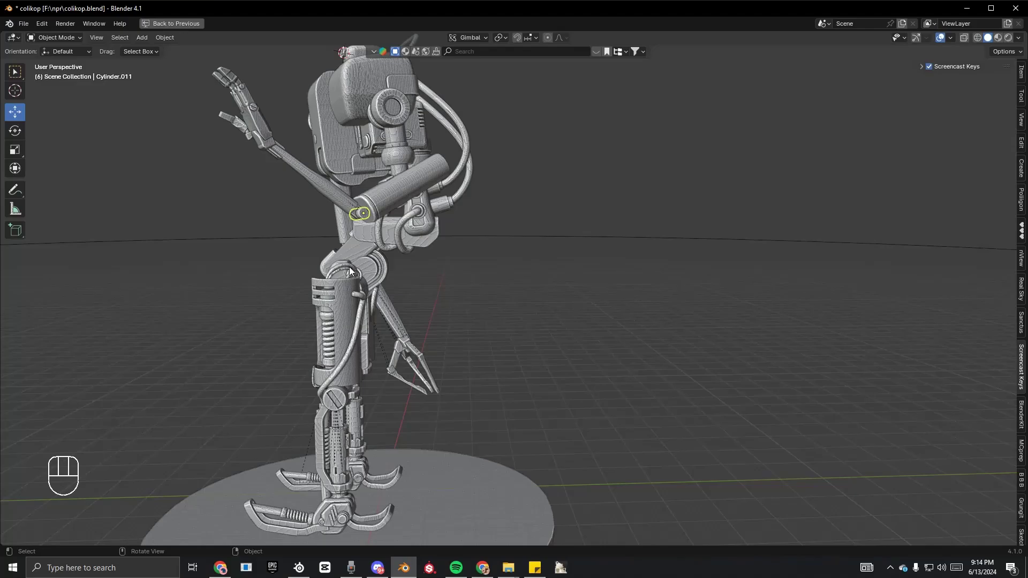
Zoom to the leg joints and rotate a lower leg part on one axis to test how the cables bend.
drag(354, 282, 434, 296)
middle_click(514, 343)
middle_click(526, 335)
middle_click(527, 347)
drag(534, 363, 536, 384)
click(570, 420)
key(r)
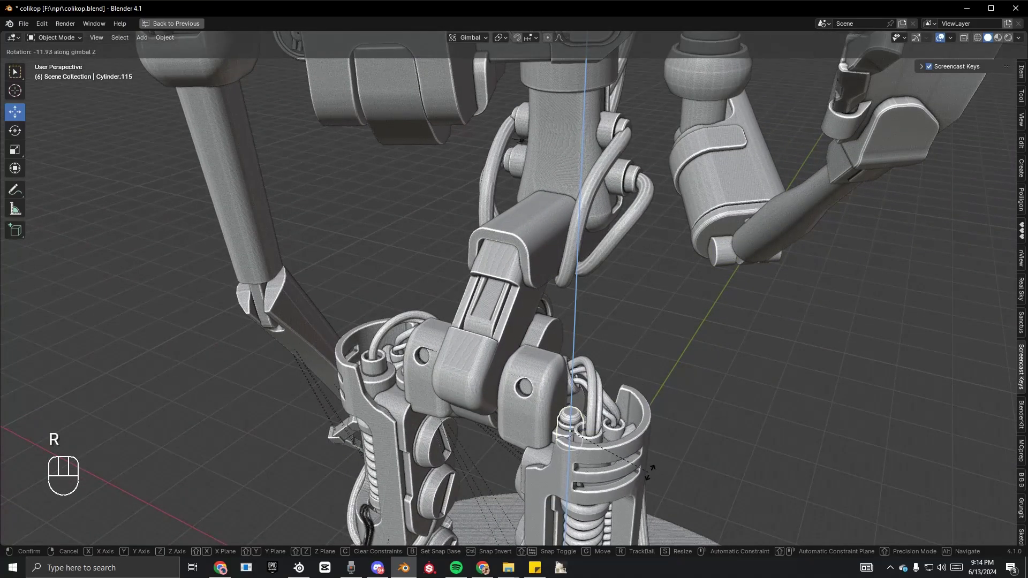
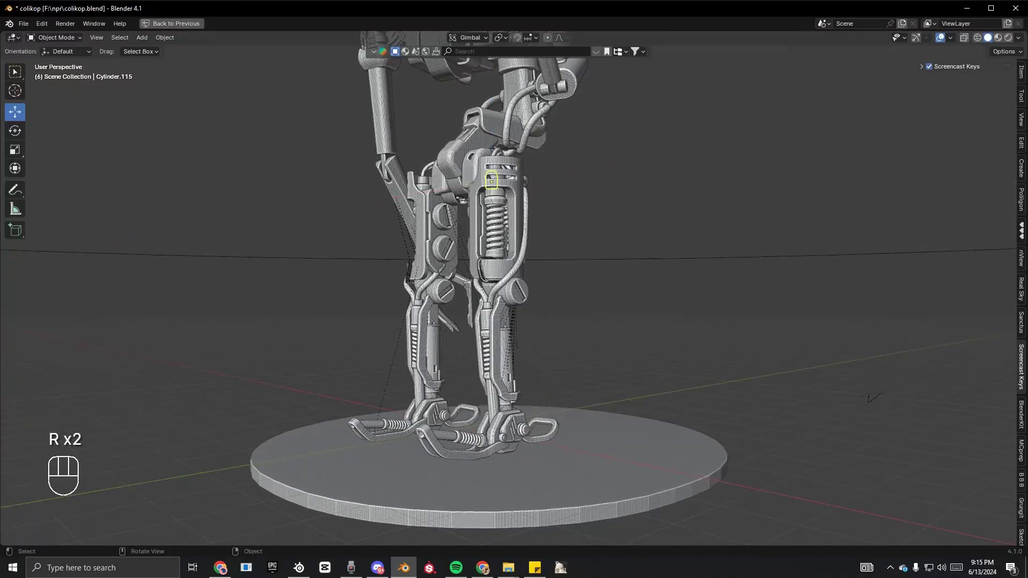
middle_click(523, 317)
key(r)
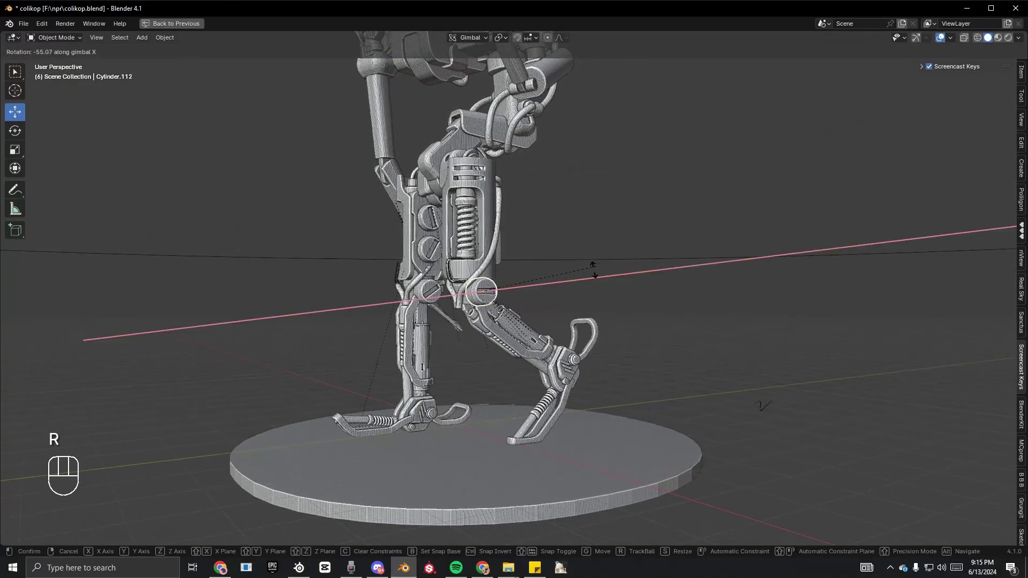
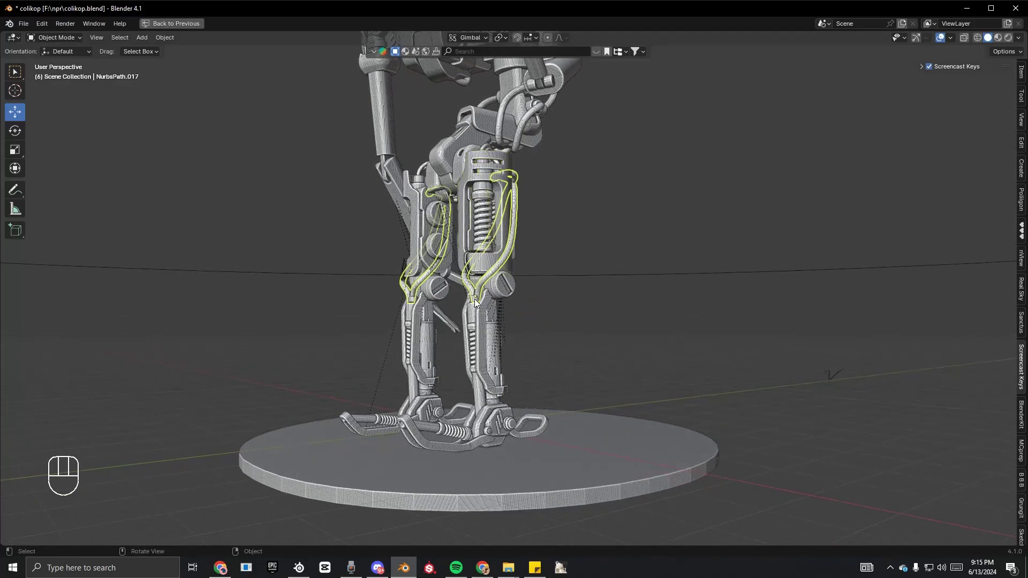
Grab the knee knob and pull it away to check the cable follows.
key(Tab)
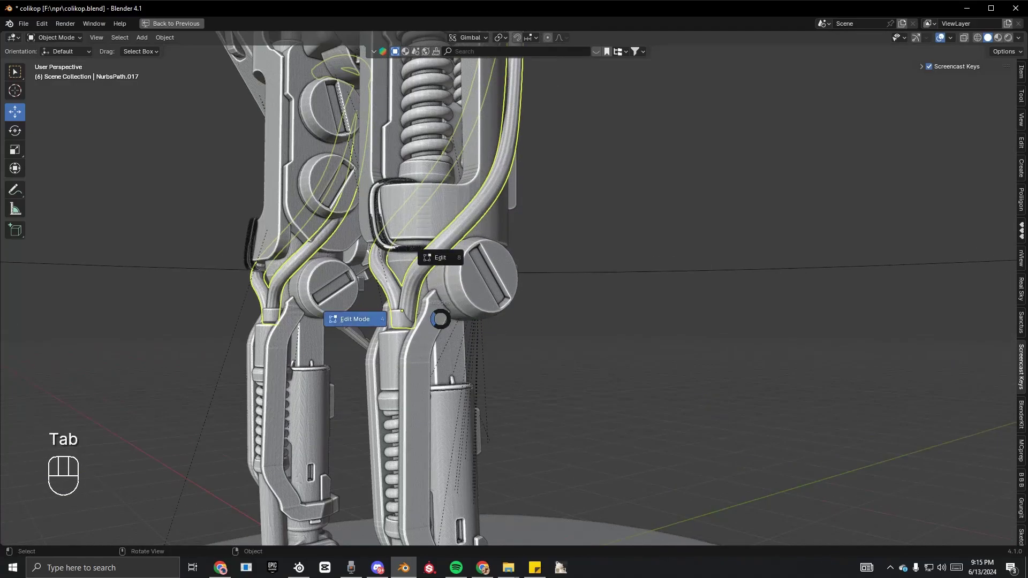
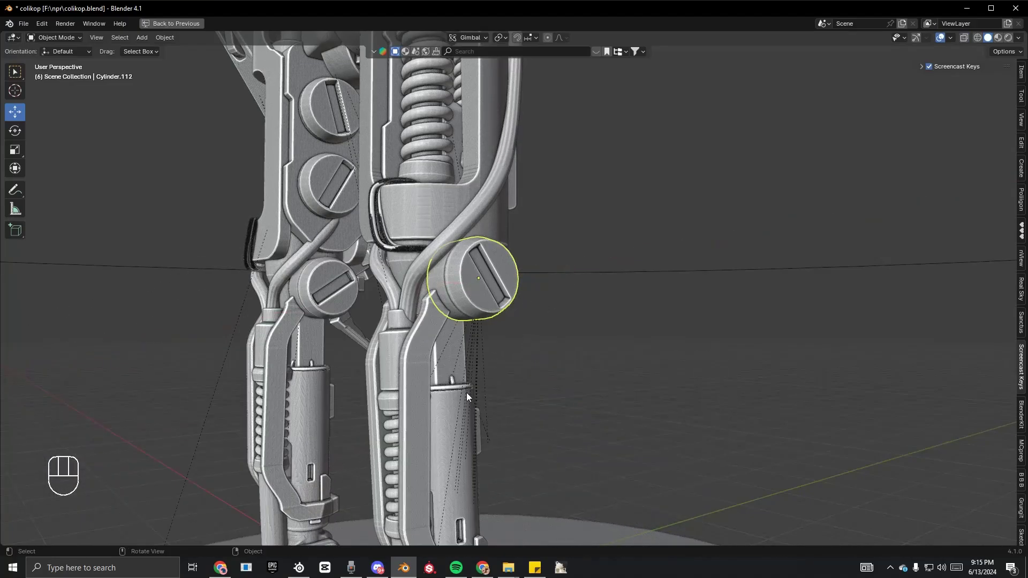
key(g)
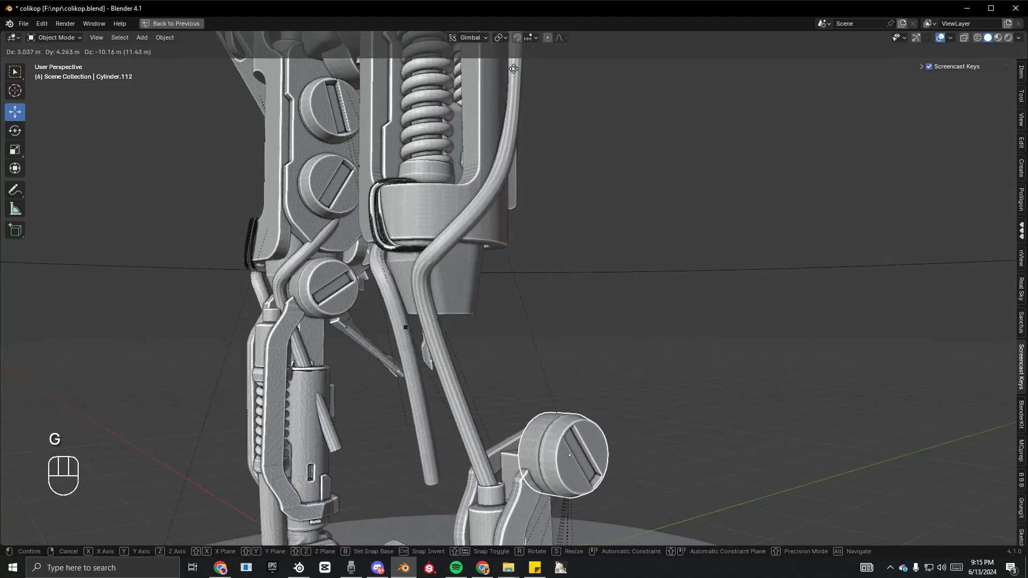
drag(652, 142, 716, 158)
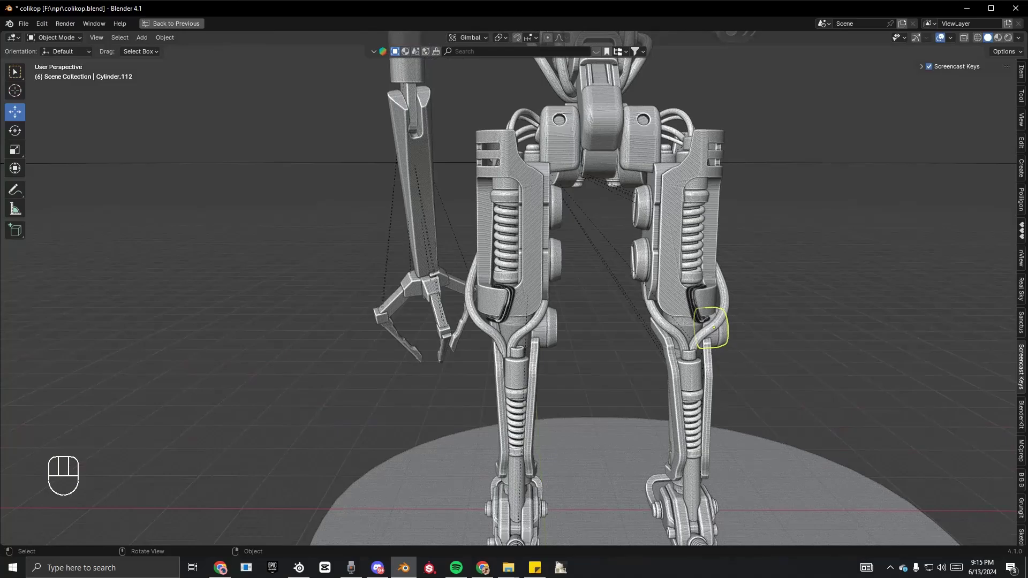
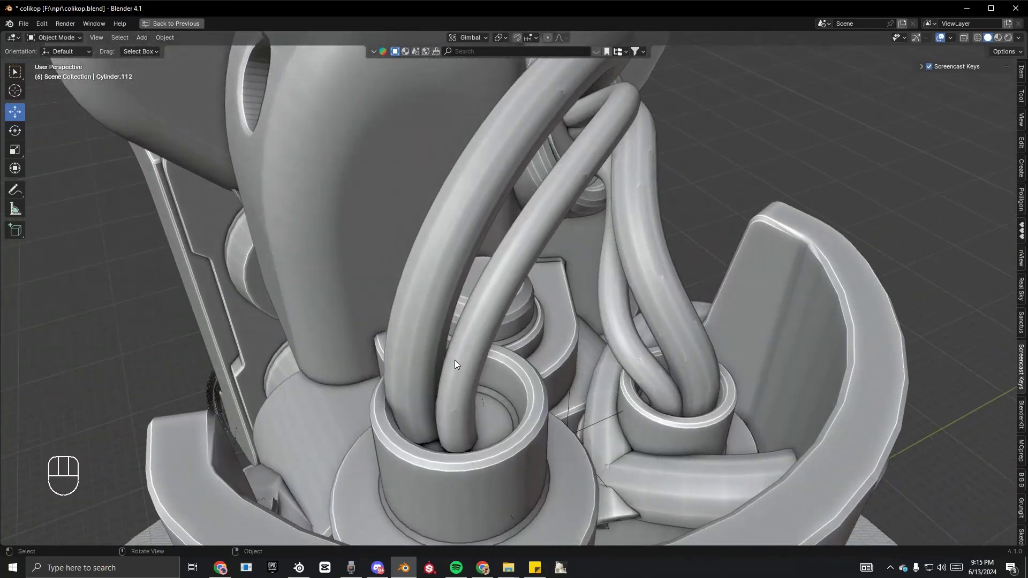
In Edit Mode, hook the cable's selected control point to a new empty.
key(Tab)
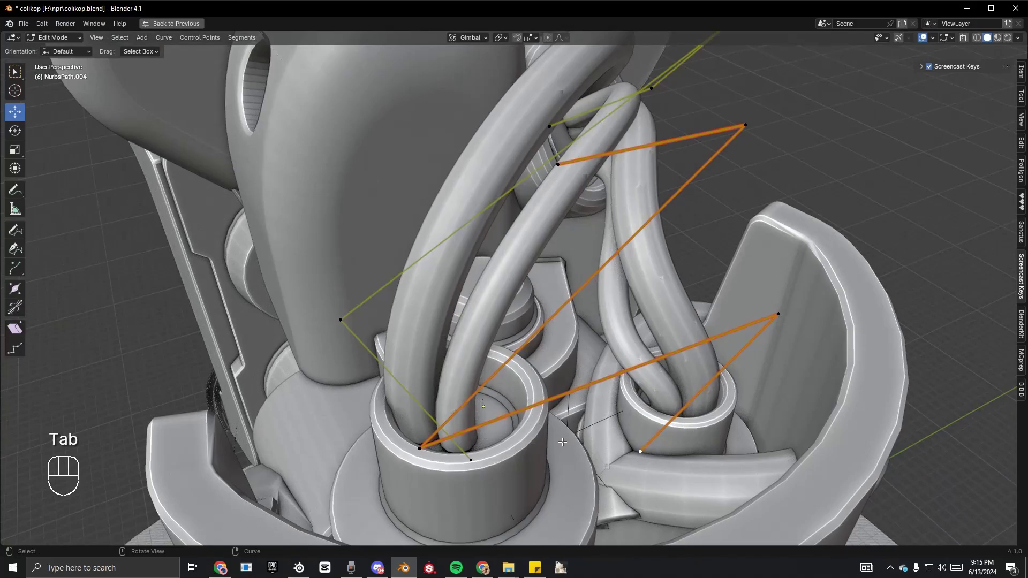
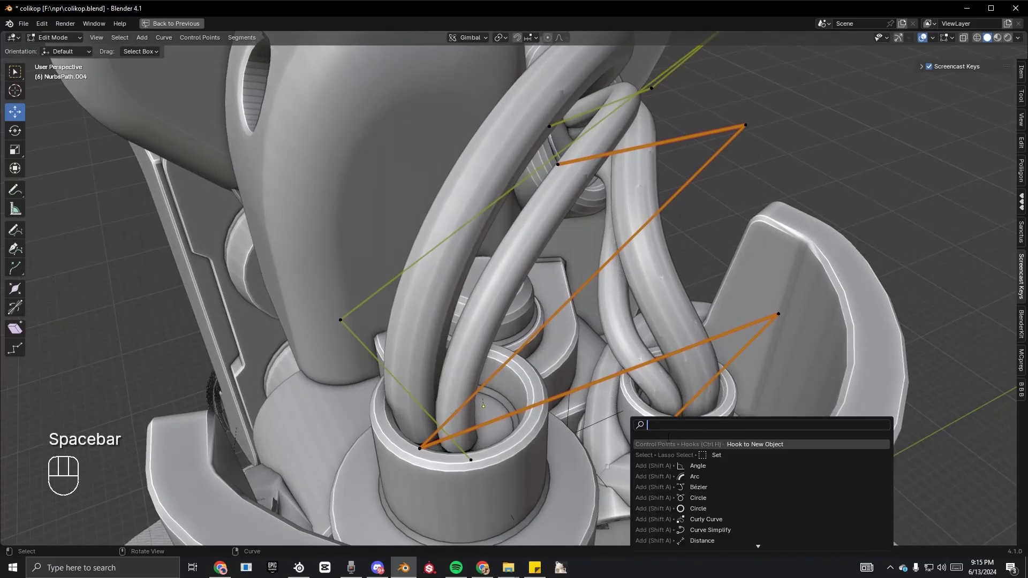
key(o)
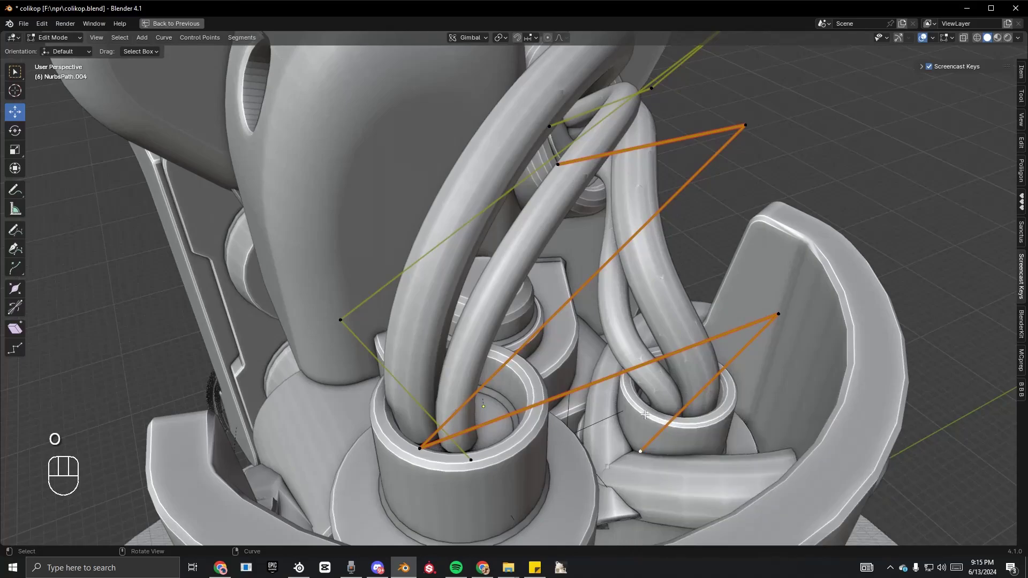
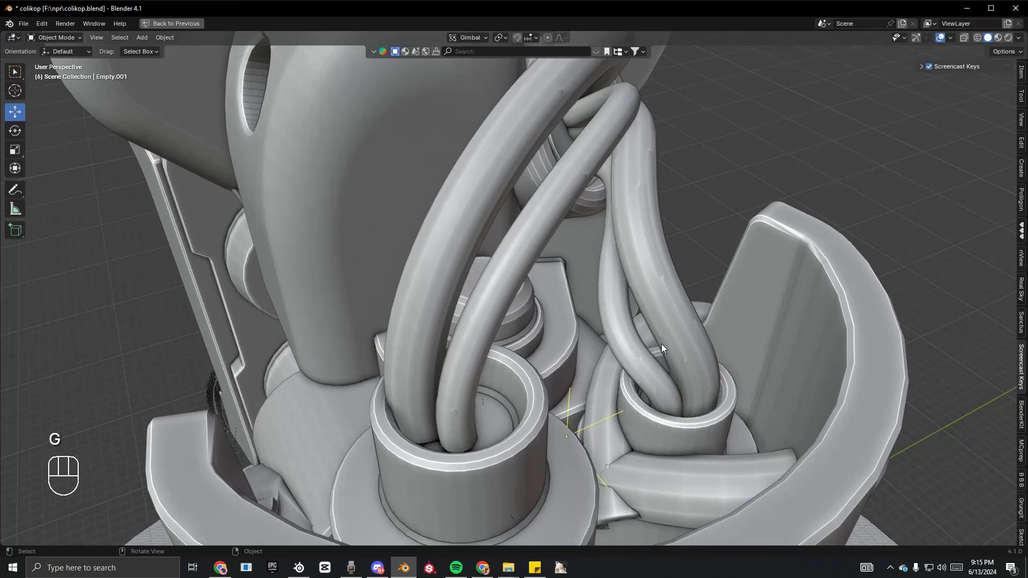
drag(133, 184, 534, 271)
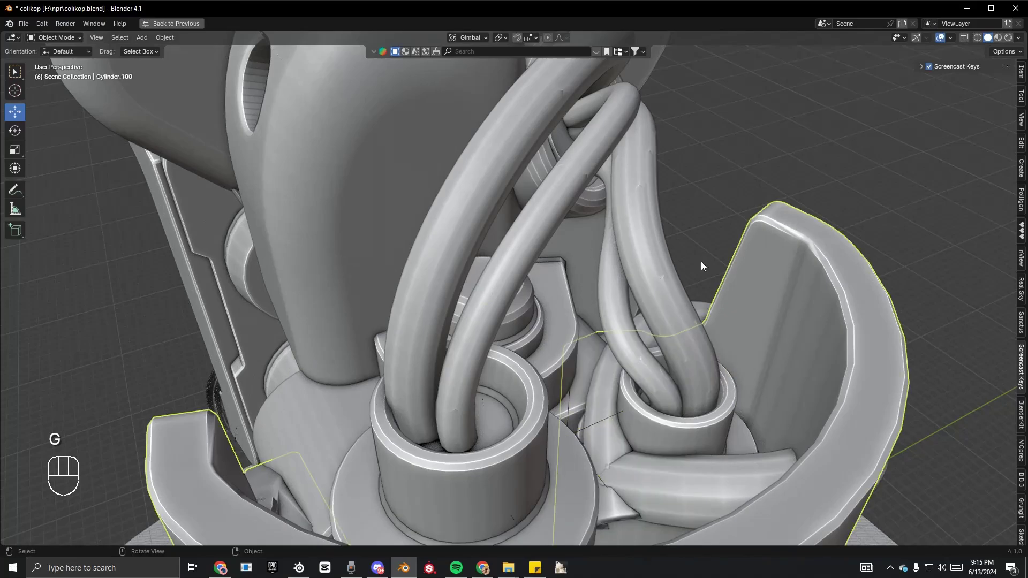
Select the curved guard piece and zoom out to frame the whole grey robot.
click(568, 415)
drag(487, 343, 540, 322)
middle_click(553, 274)
drag(557, 287, 533, 278)
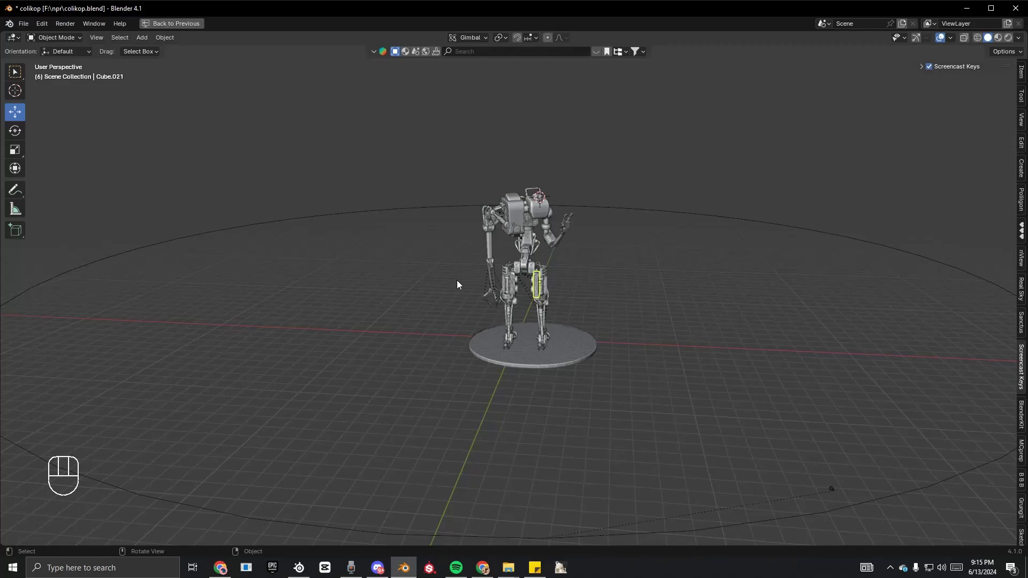